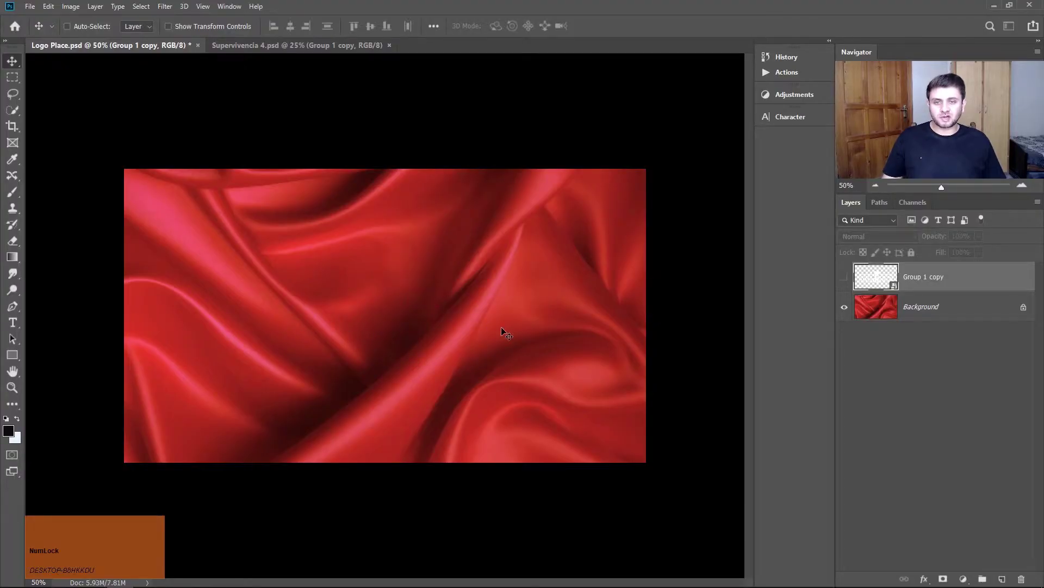
# - Preview the logo over the silk, then save a copy named Displace into the Design Files folder
pyautogui.click(846, 282)
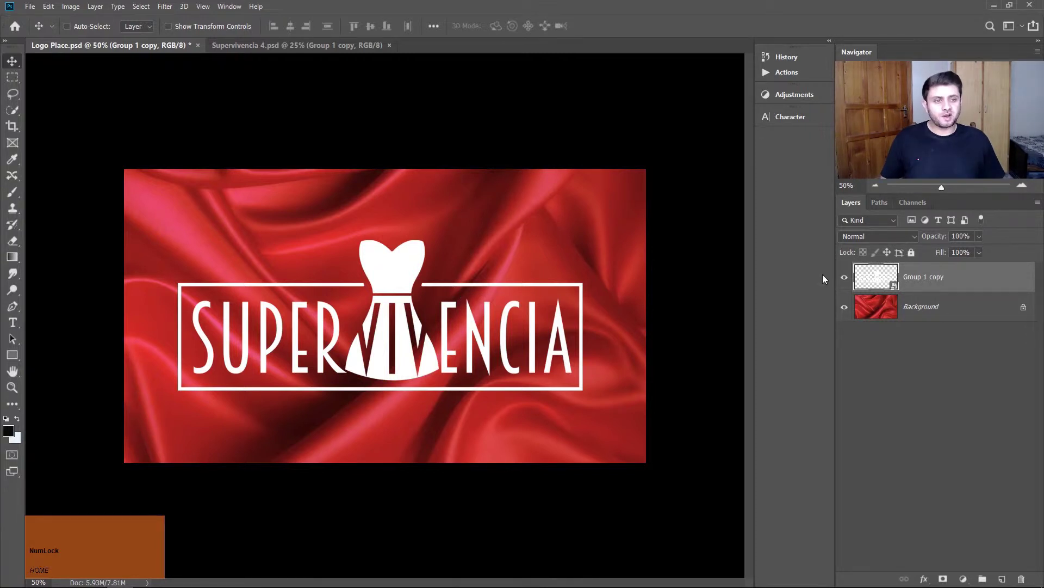
pyautogui.click(843, 280)
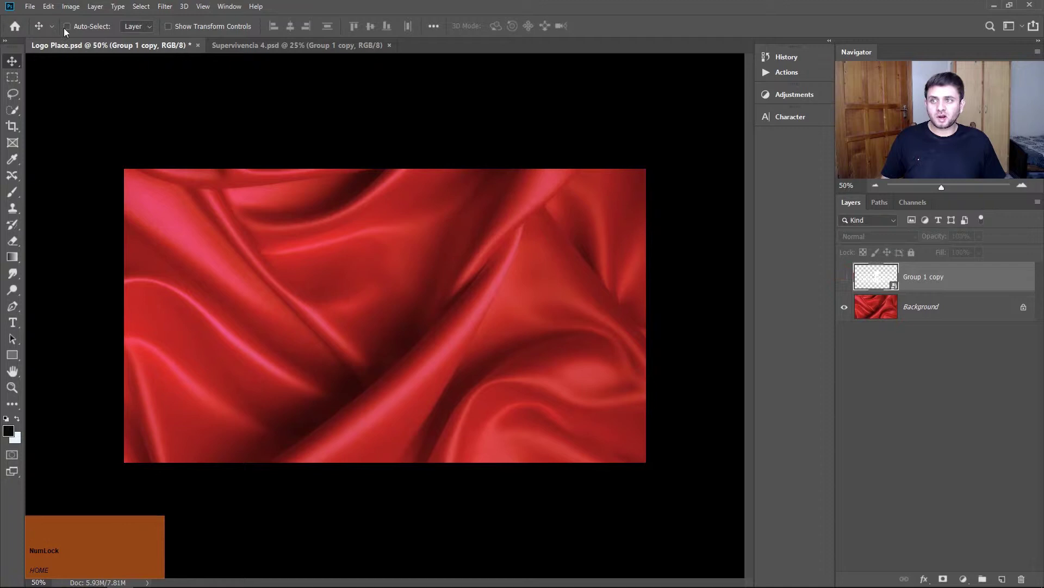
pyautogui.click(31, 9)
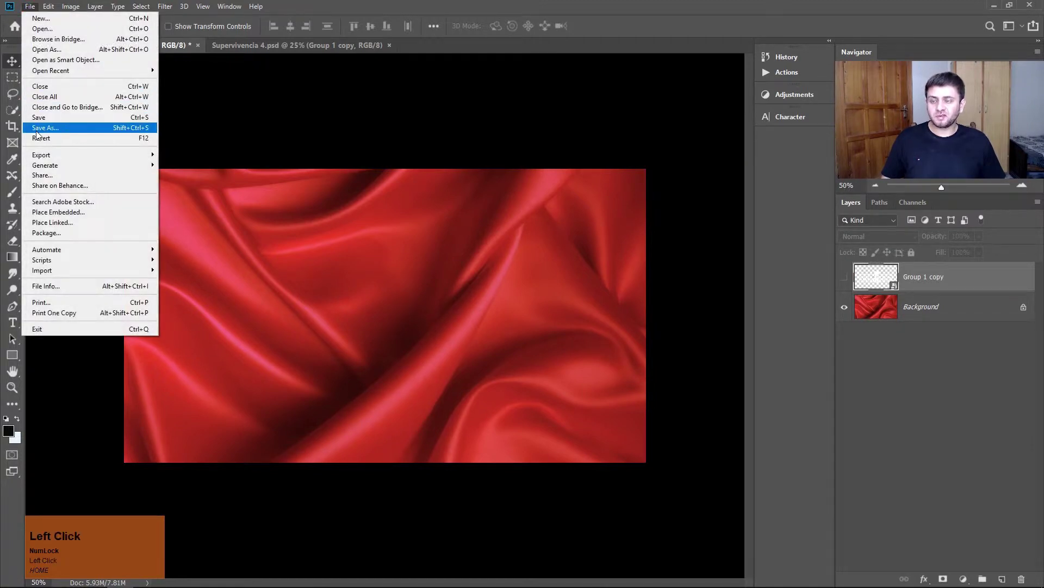
pyautogui.press('Caps_Lock')
pyautogui.write('isplace')
pyautogui.click(615, 243)
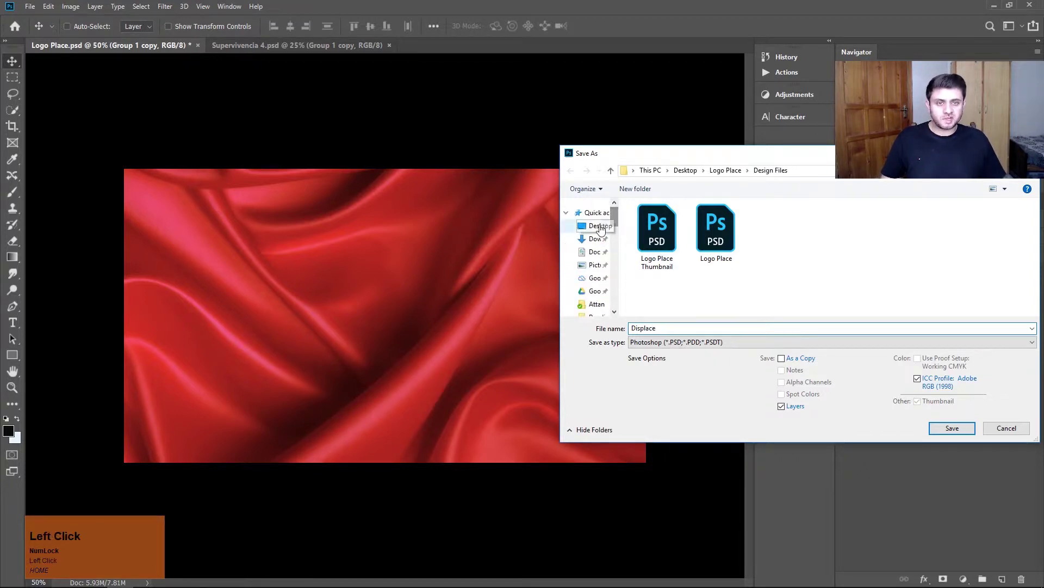
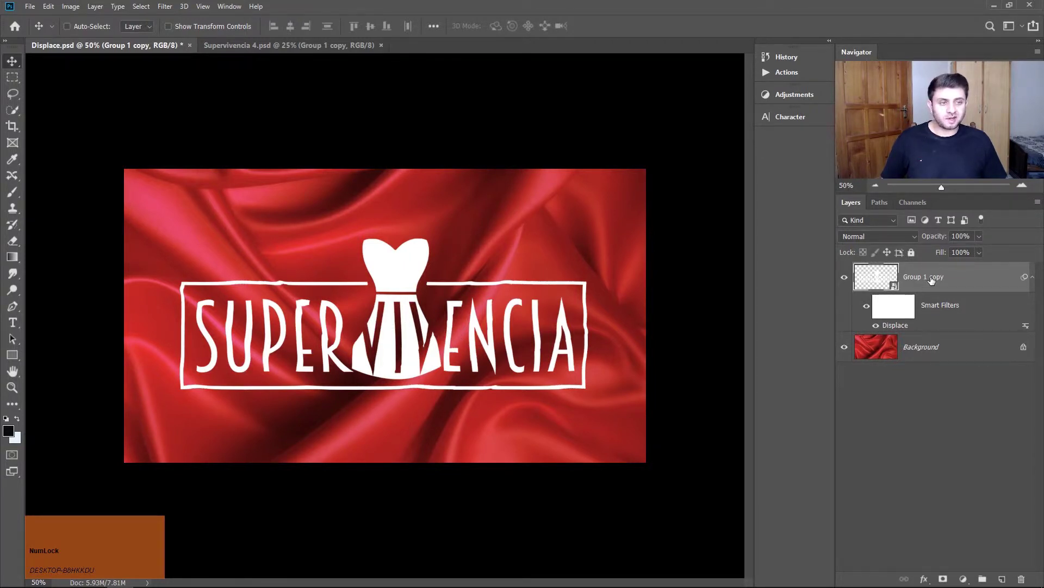
# - Set Blend If Underlying black slider to 14, Alt-split to 108, and apply the style
pyautogui.click(994, 280)
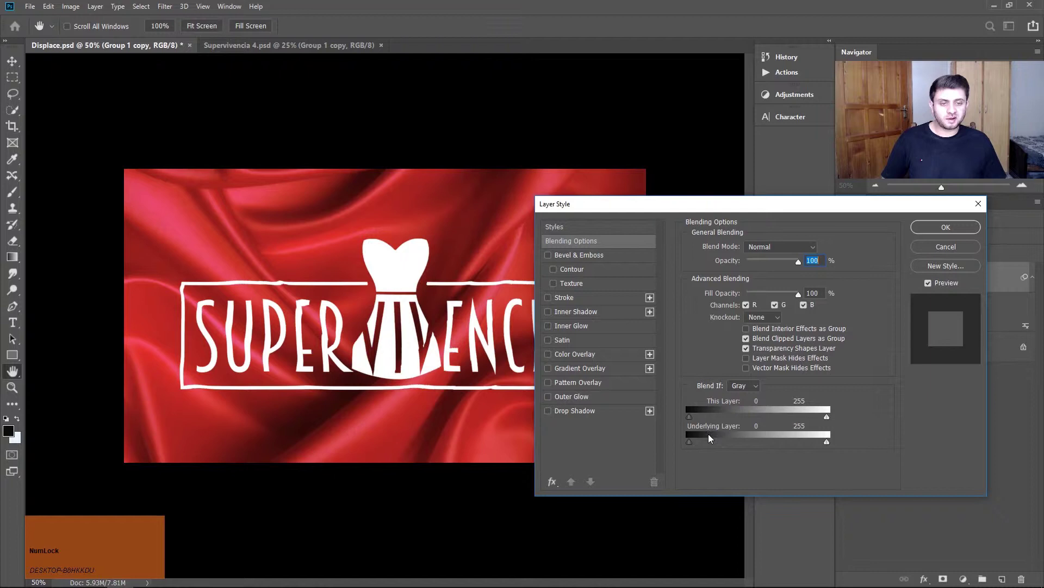
pyautogui.click(691, 443)
pyautogui.moveTo(691, 445); pyautogui.dragTo(701, 445)
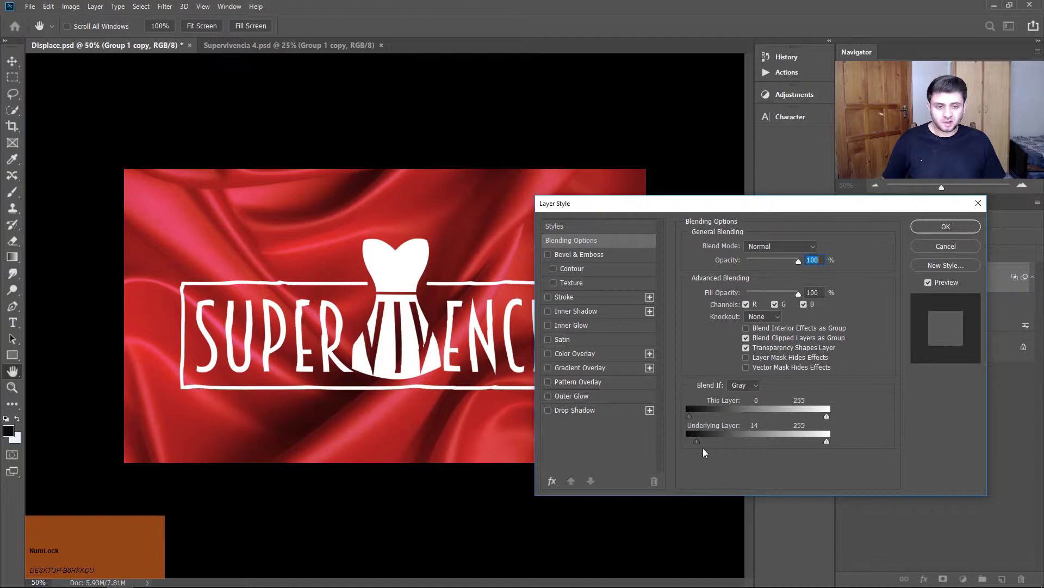
pyautogui.moveTo(700, 444); pyautogui.dragTo(731, 443)
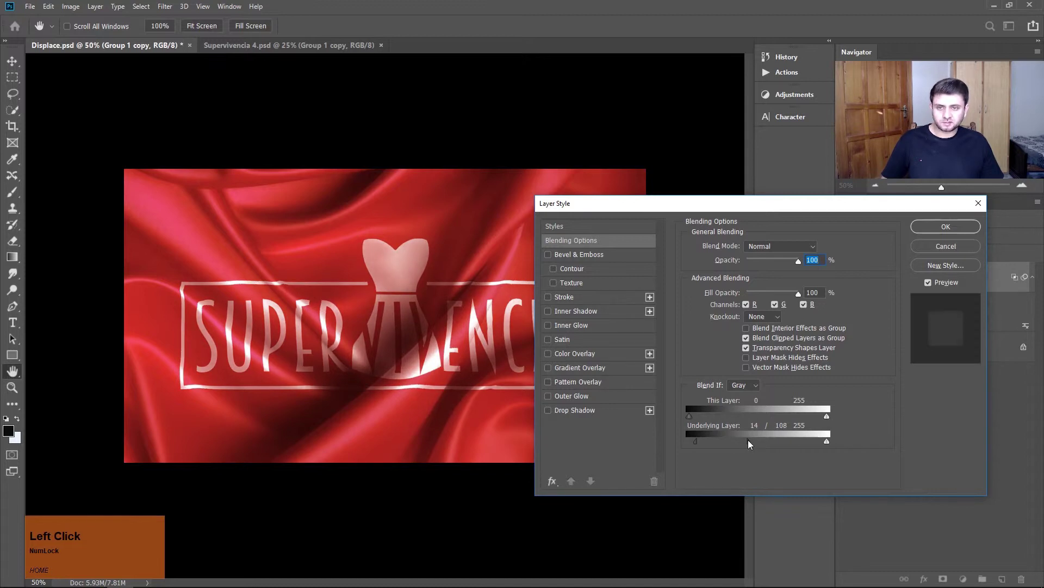
pyautogui.click(923, 231)
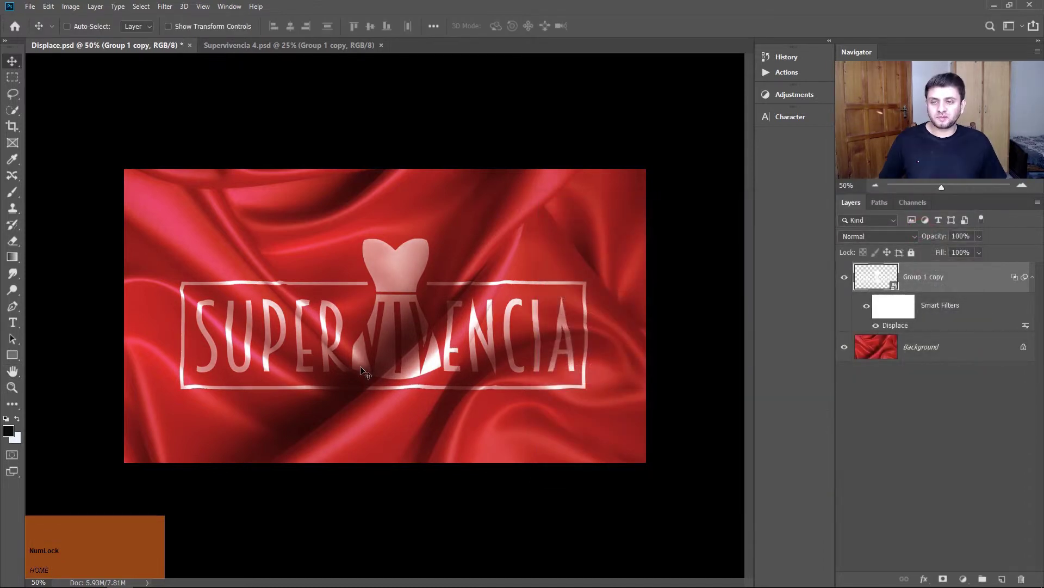